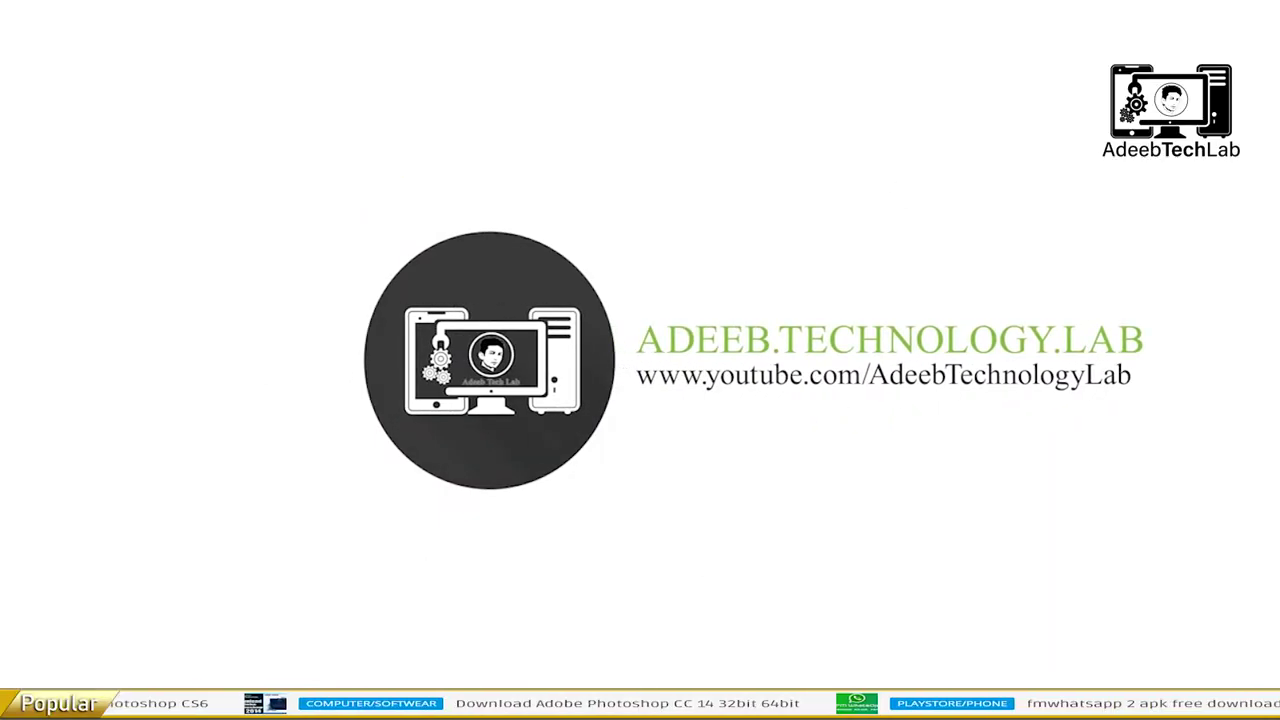
- Open the 01_Font Card file from File Explorer with Adobe Photoshop
click(1254, 211)
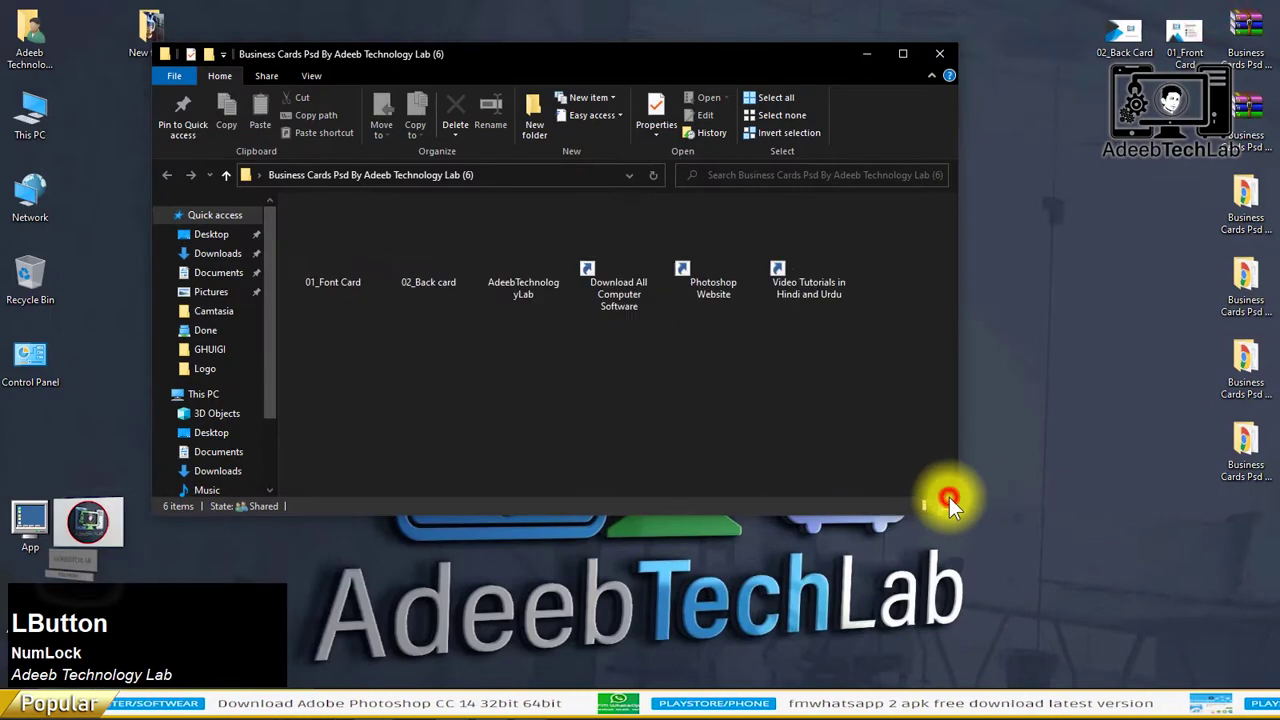
right_click(345, 239)
click(387, 258)
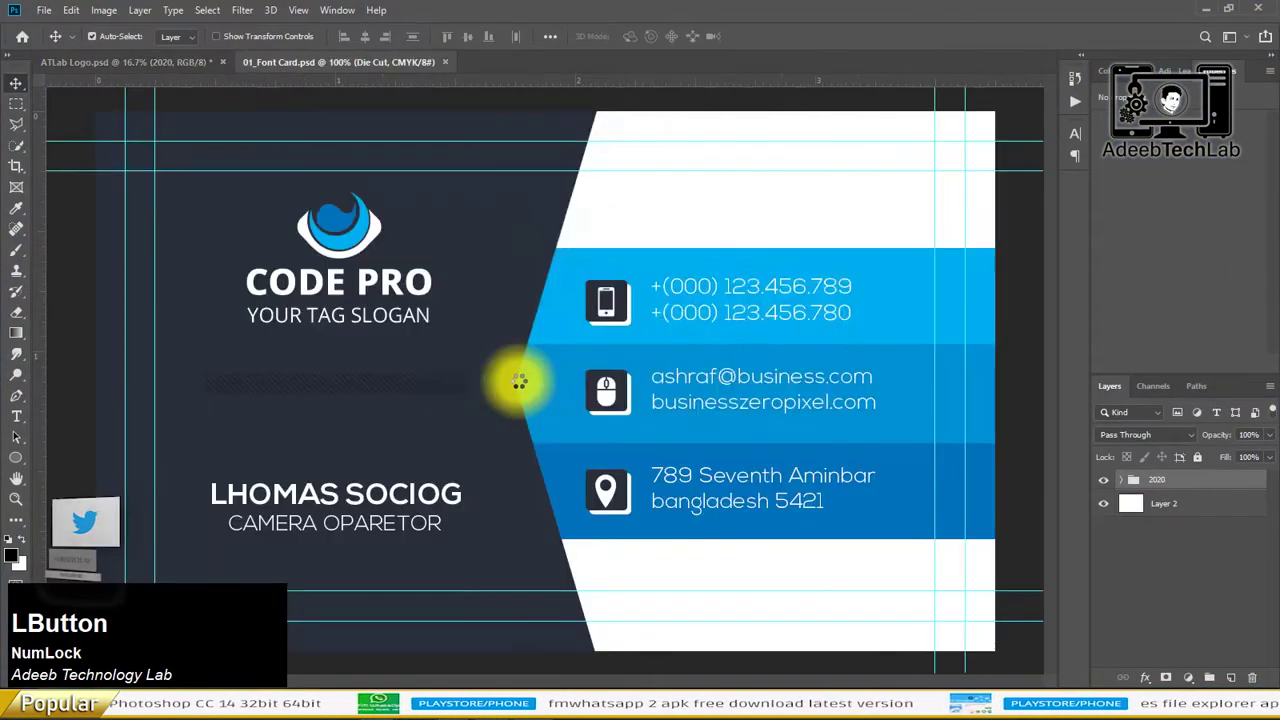
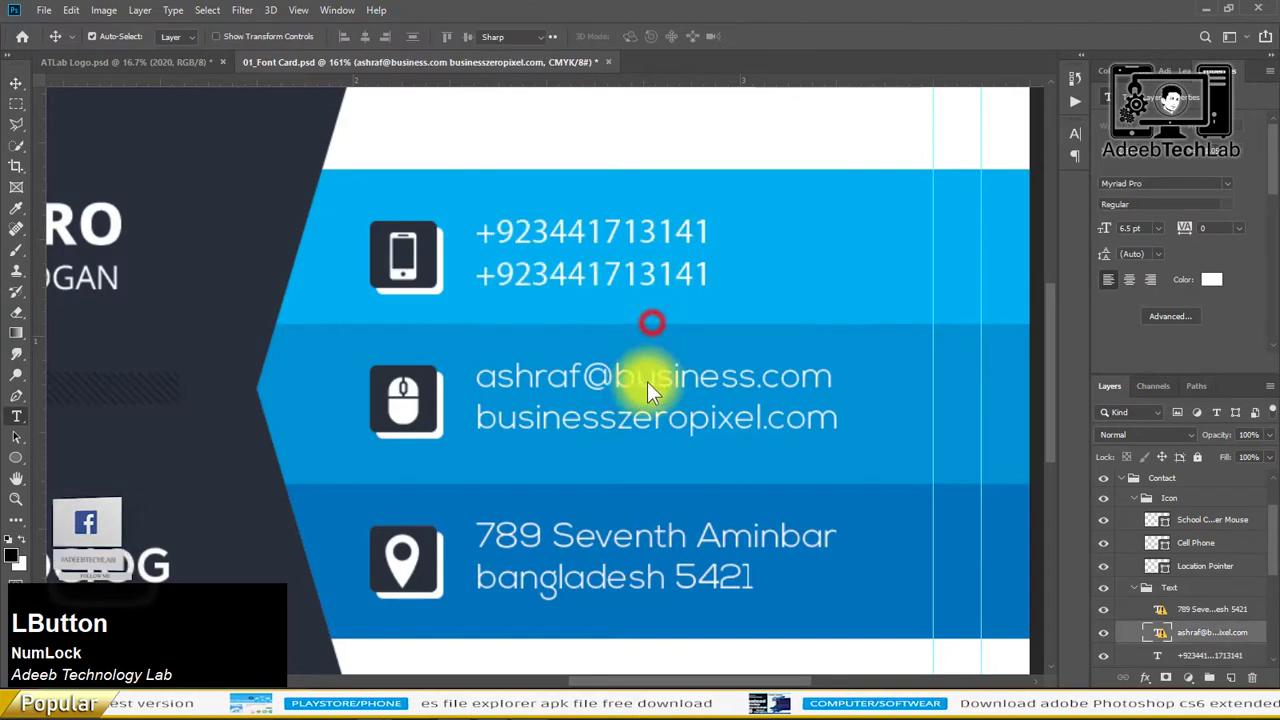
- Switch to the browser and bring up Password.txt to copy the AdeebTechnologyLab name
key(alt+Tab)
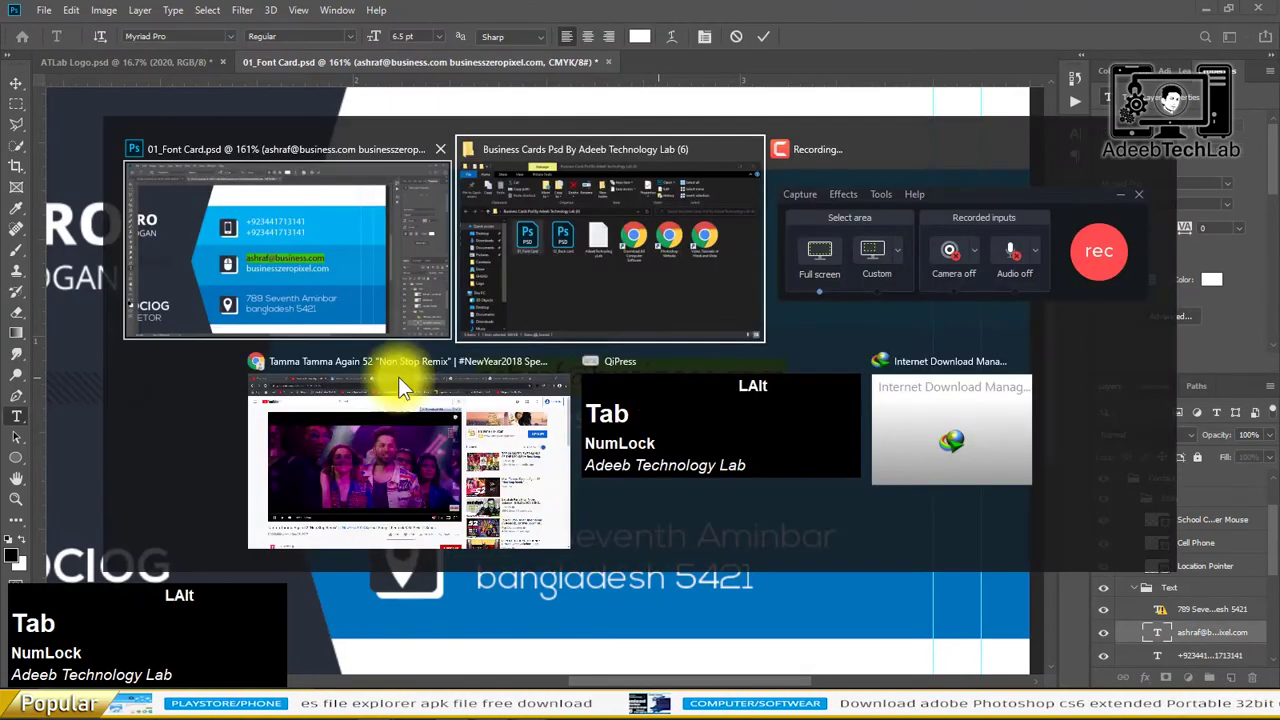
key(Tab)
click(451, 510)
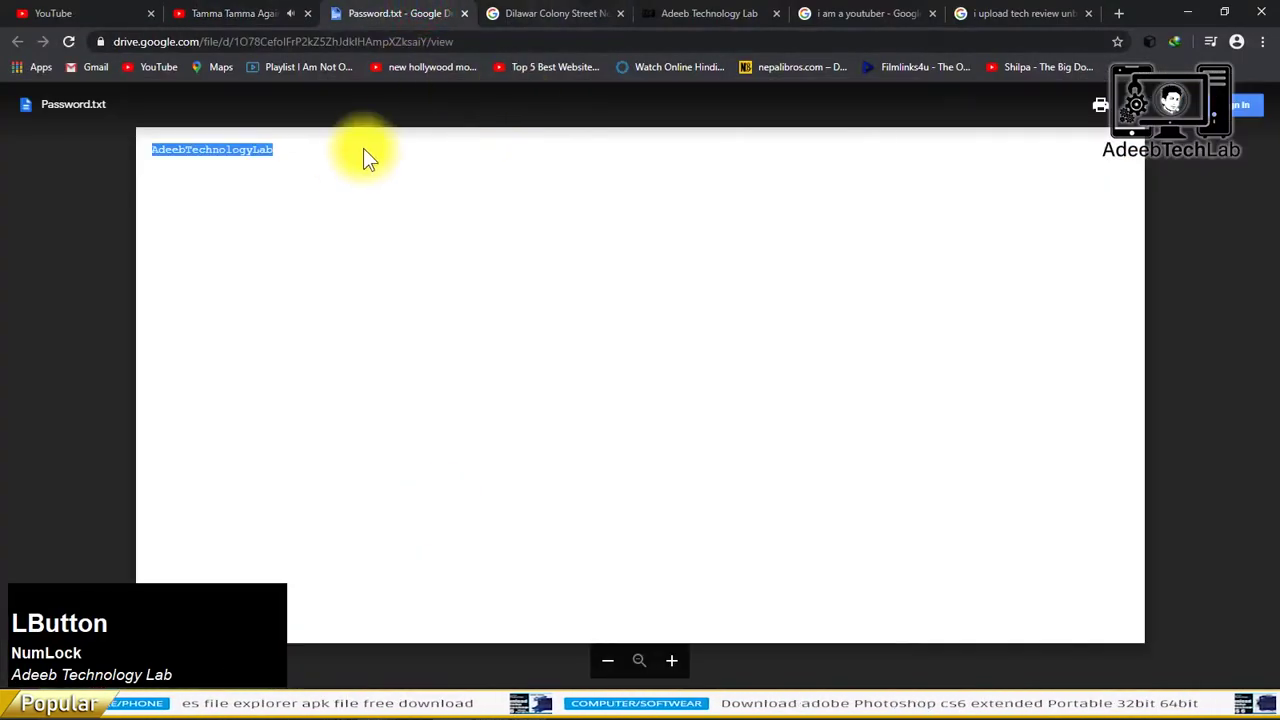
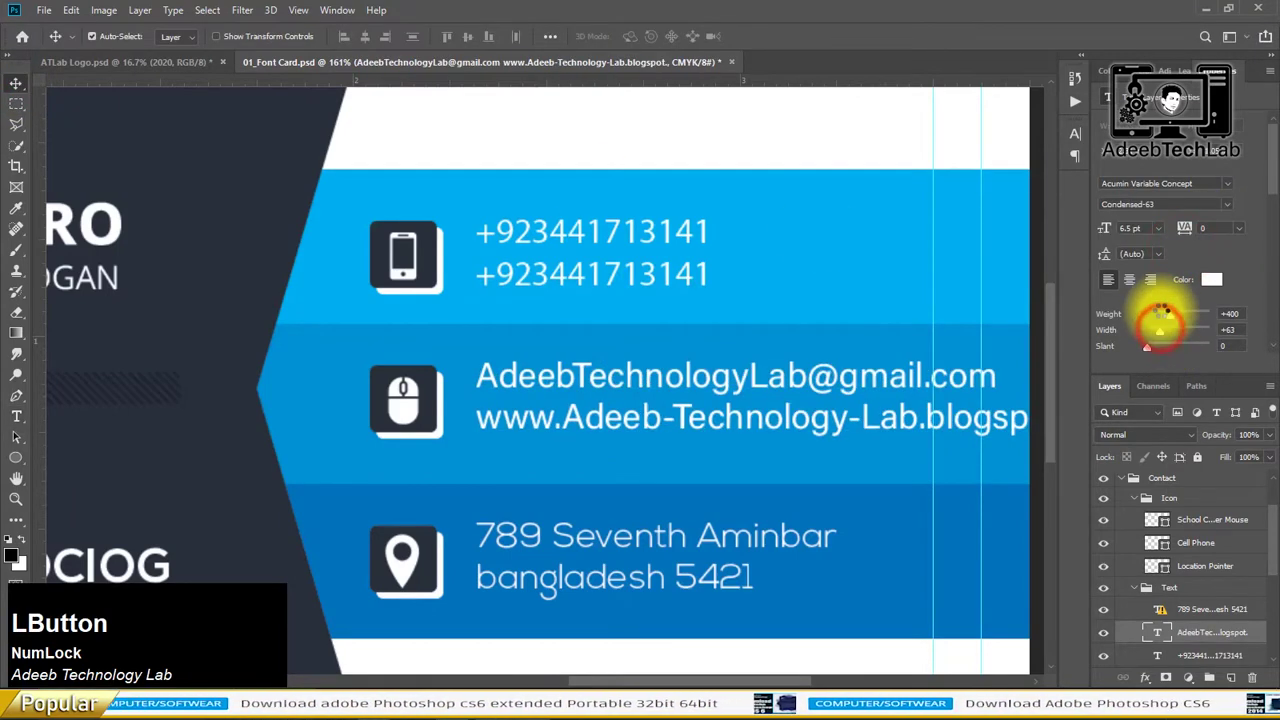
- Select the email text and switch to Chrome to copy the new contact details
click(578, 541)
key(alt+Tab)
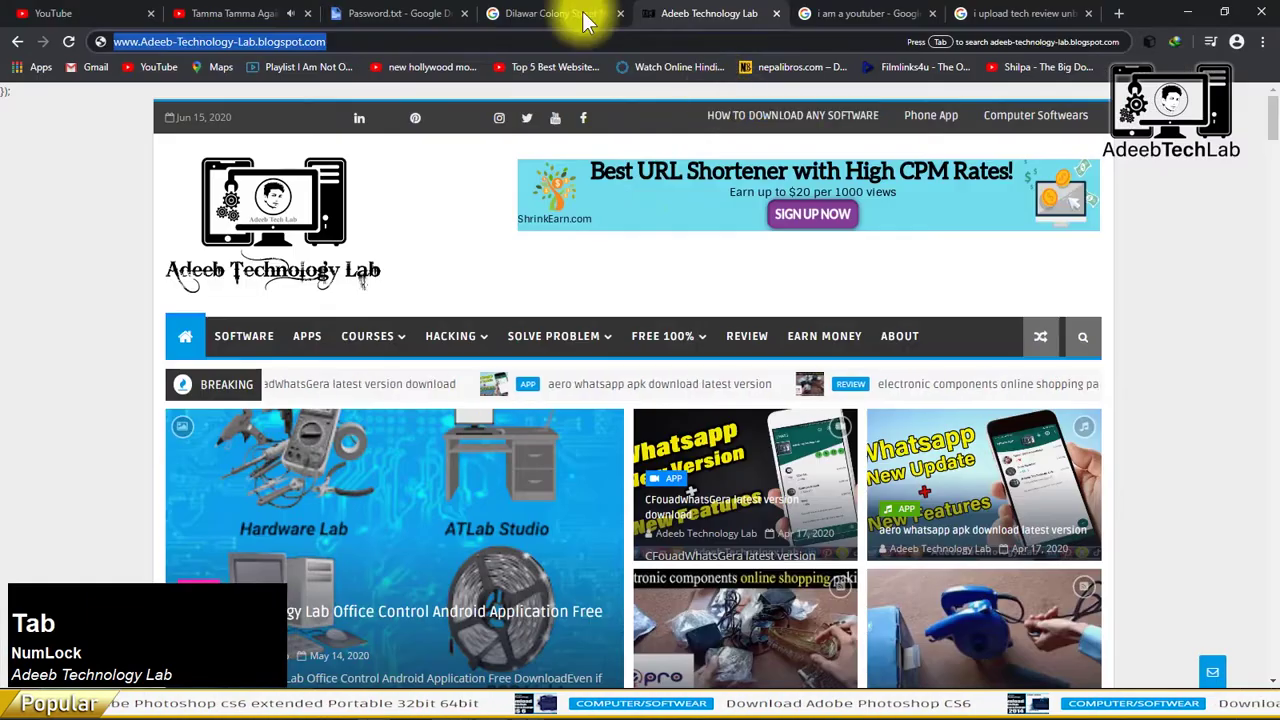
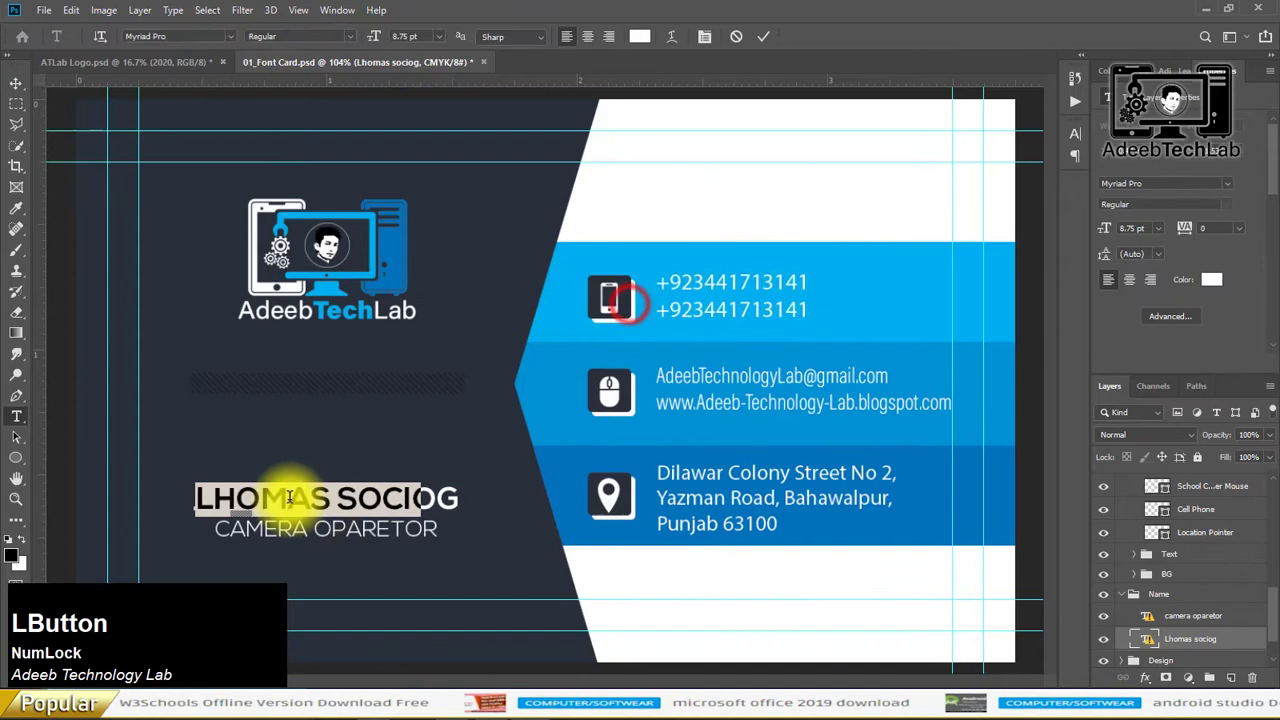
- Replace the name with I AM A YOUTUBER and paste the | UPLOAD | TECH | REVIEW | tagline beneath it
key(alt+Tab)
click(731, 8)
key(c)
key(alt+Tab)
key(v)
click(785, 138)
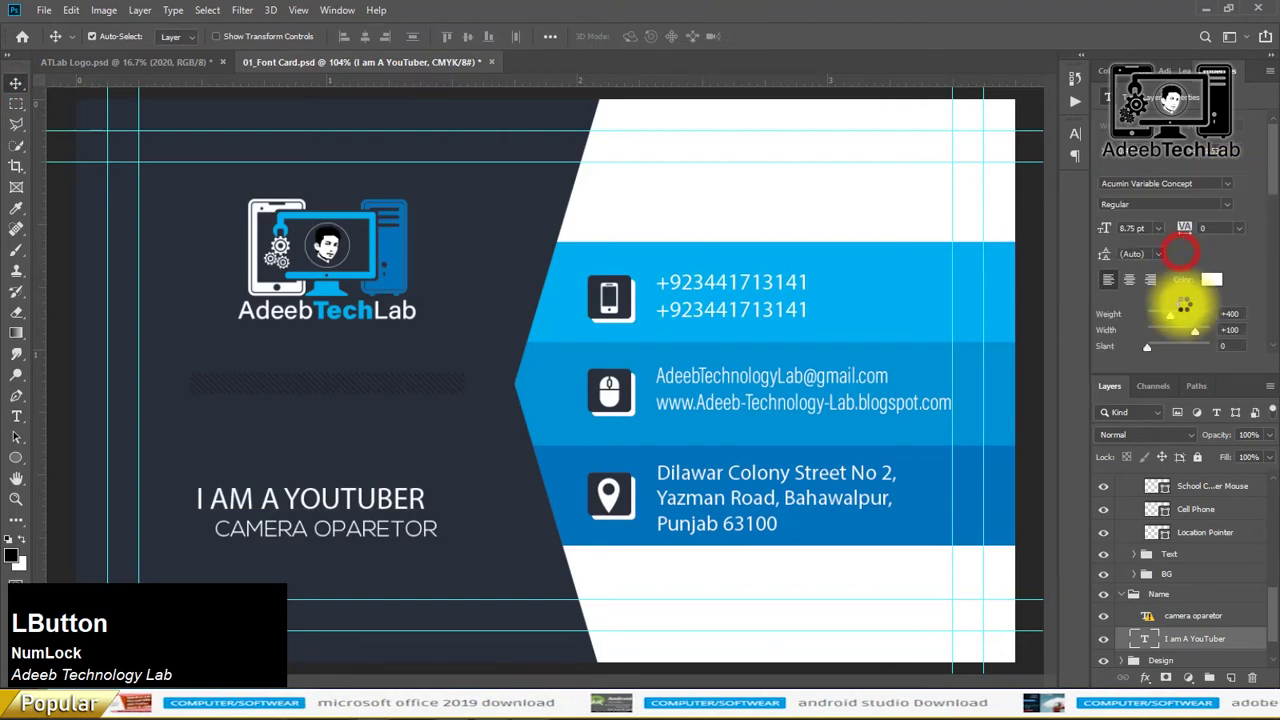
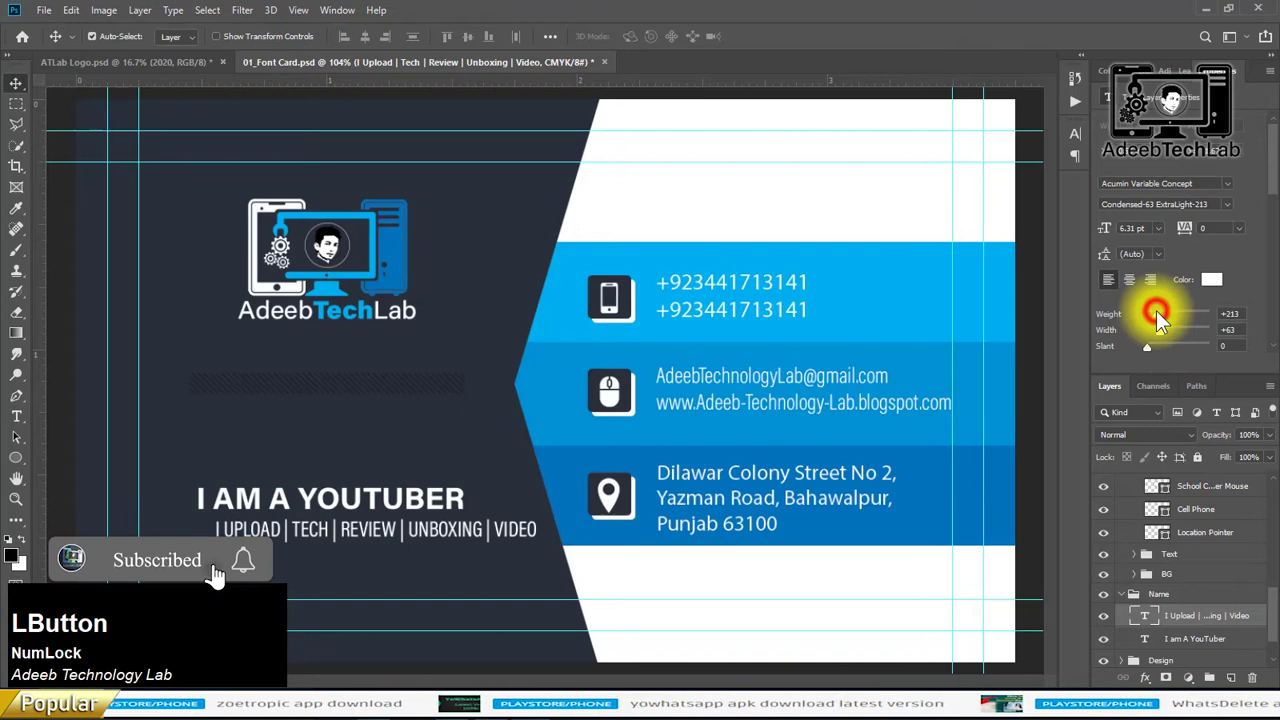
key(Left)
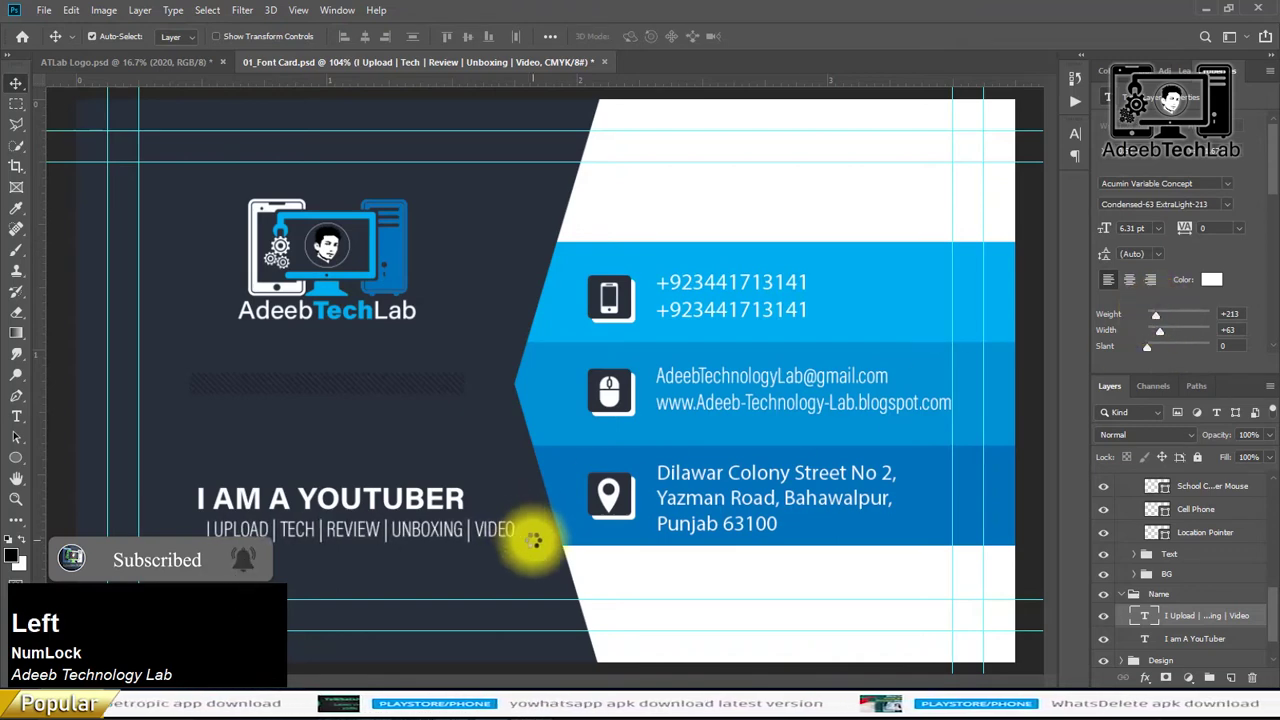
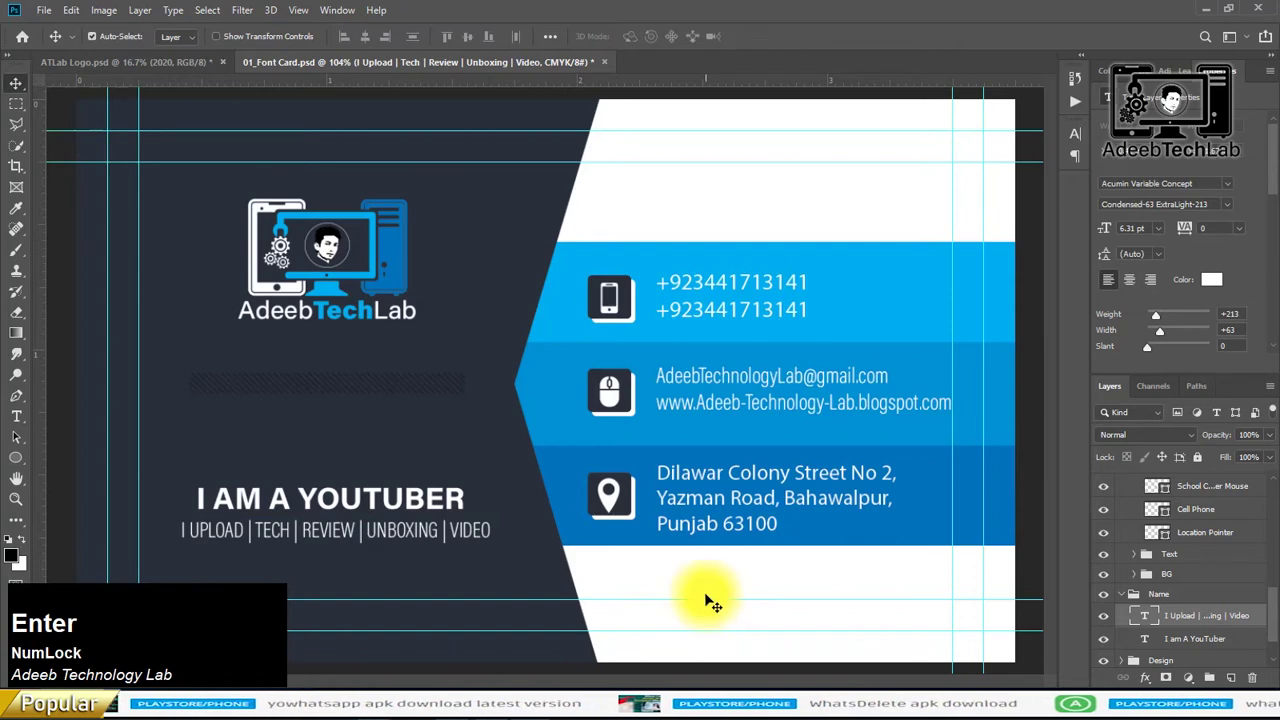
key(s)
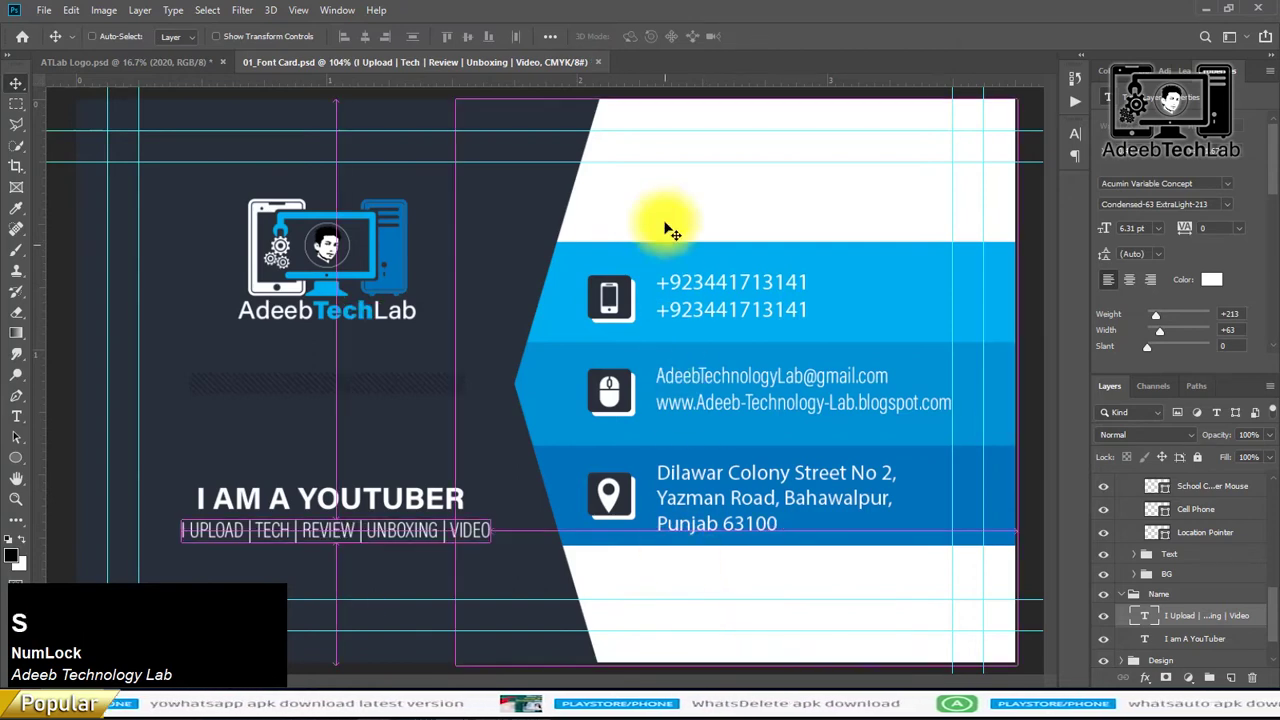
click(119, 18)
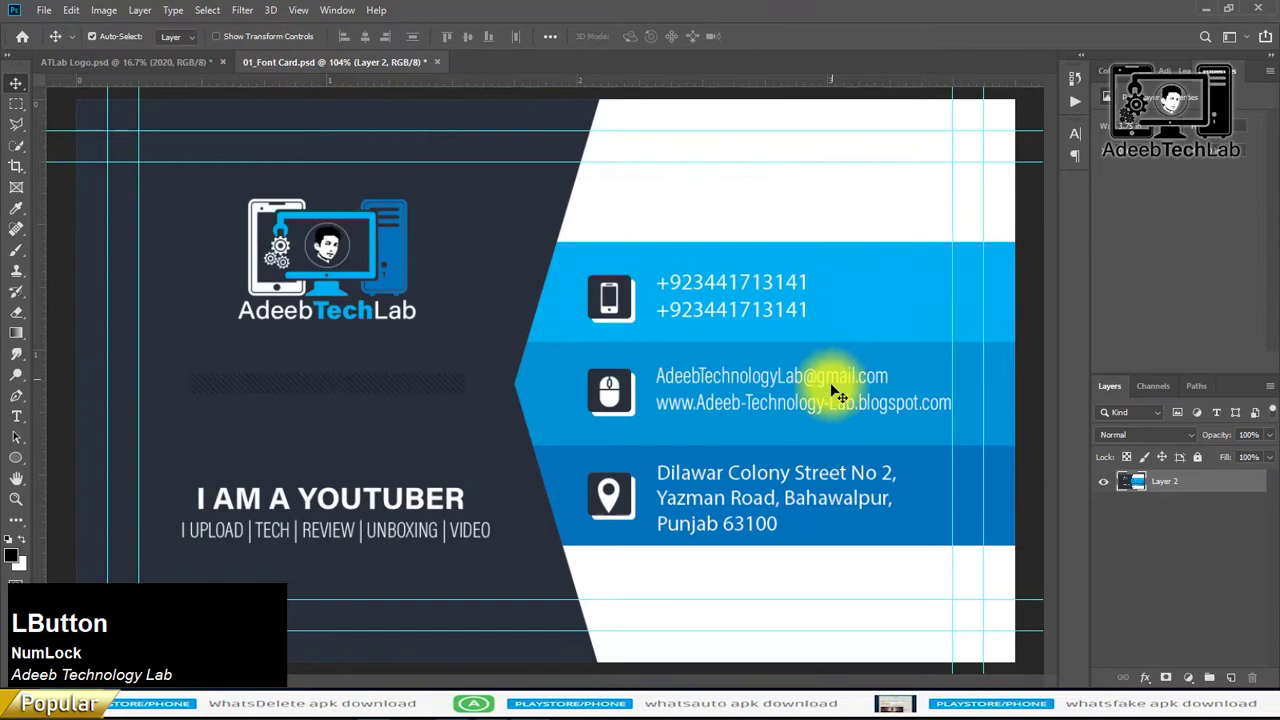
key(ctrl+s)
click(601, 539)
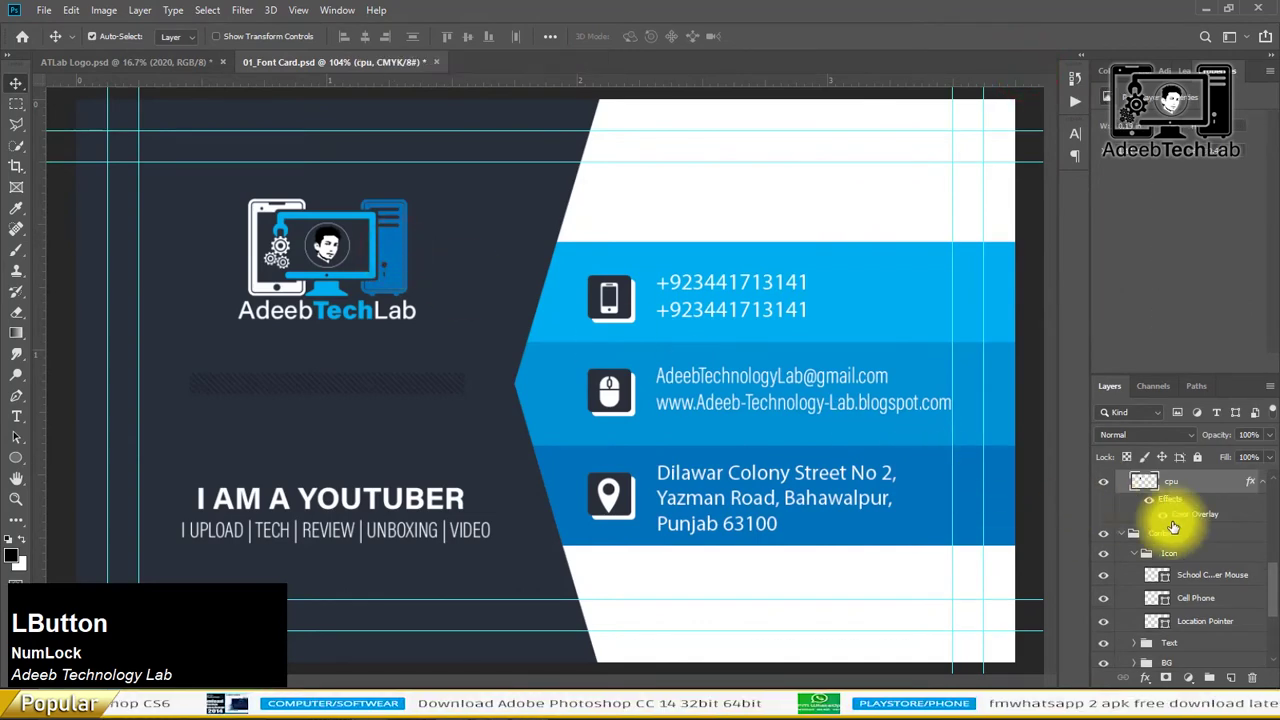
scroll(up, 3)
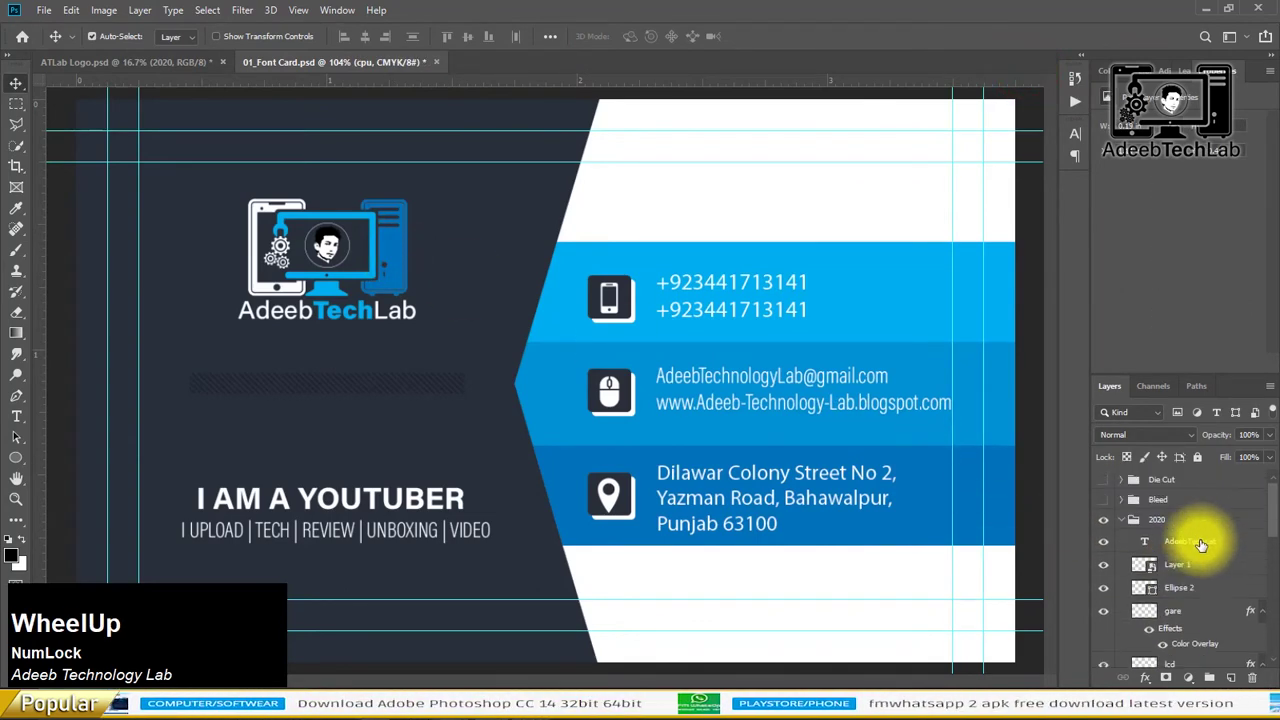
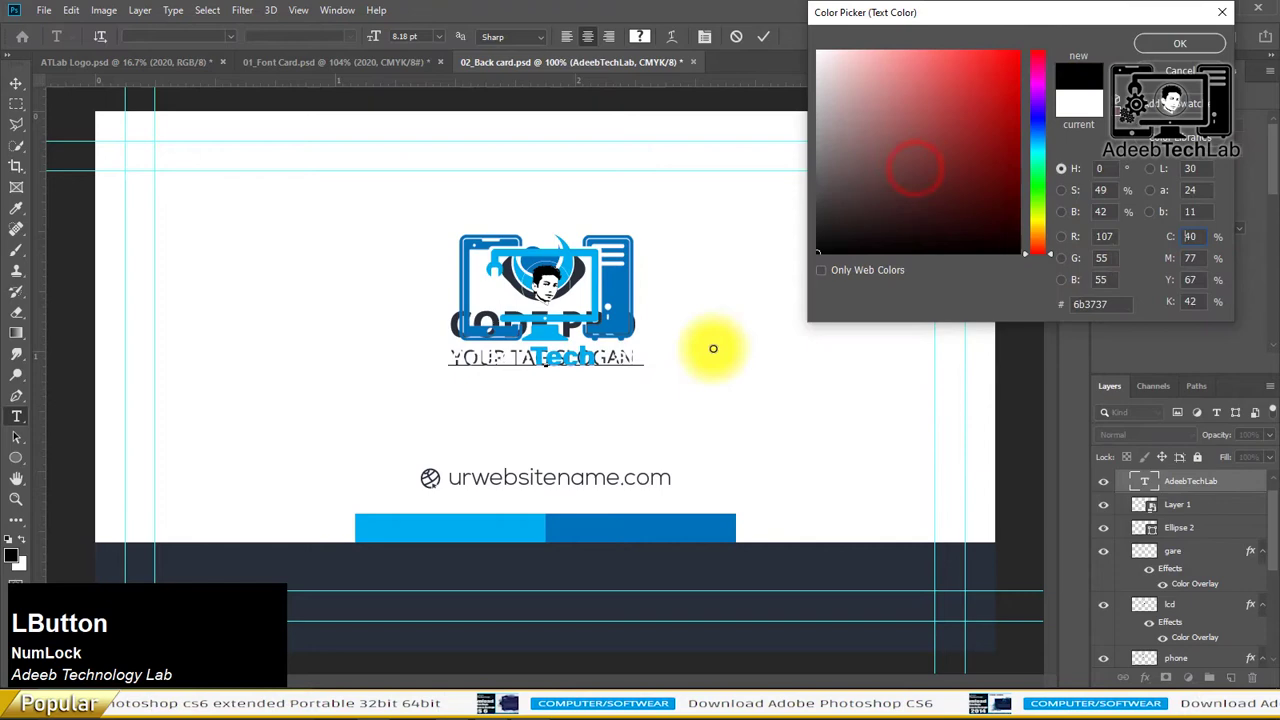
scroll(down, 3)
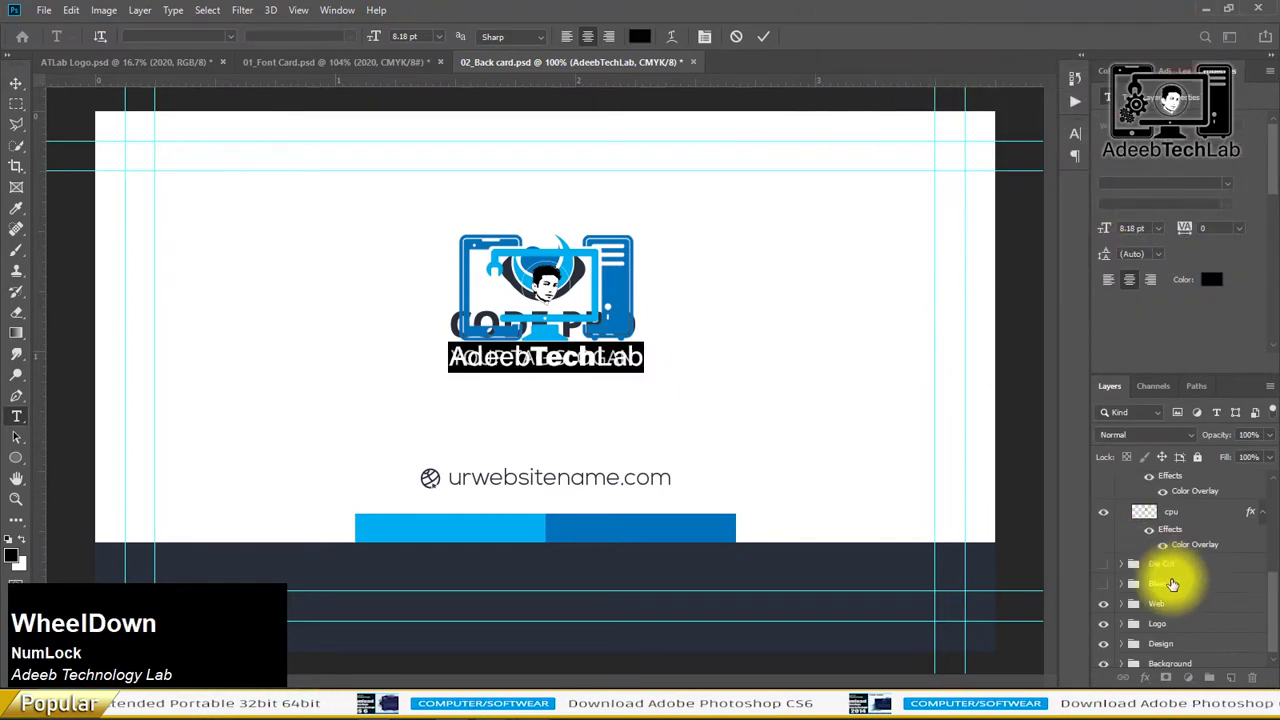
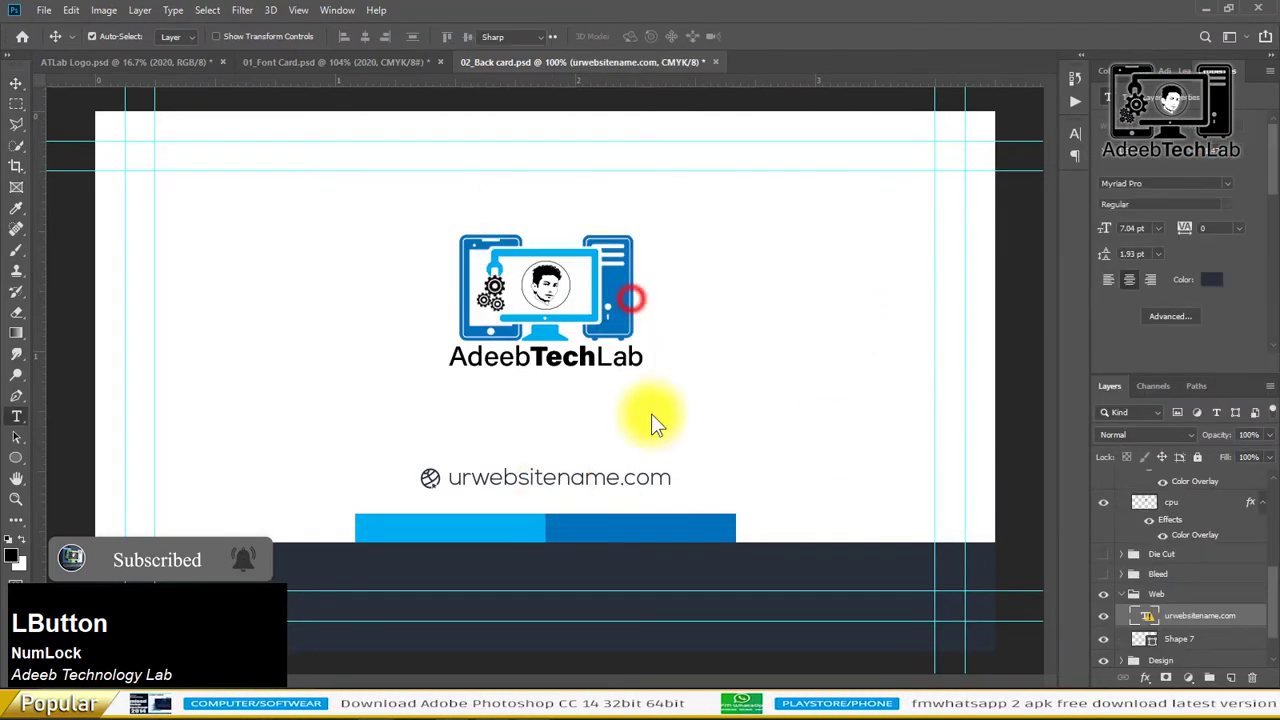
key(alt+Tab)
click(908, 295)
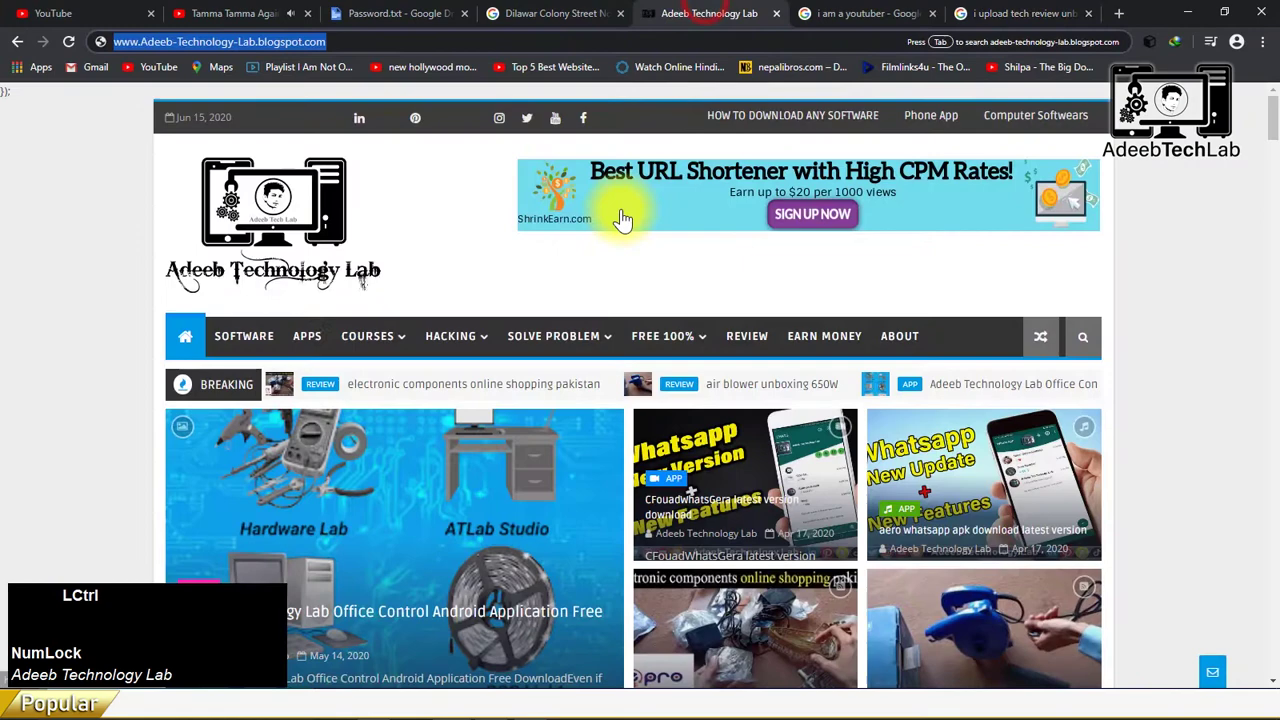
key(ctrl+c)
key(alt+Tab)
key(v)
click(25, 89)
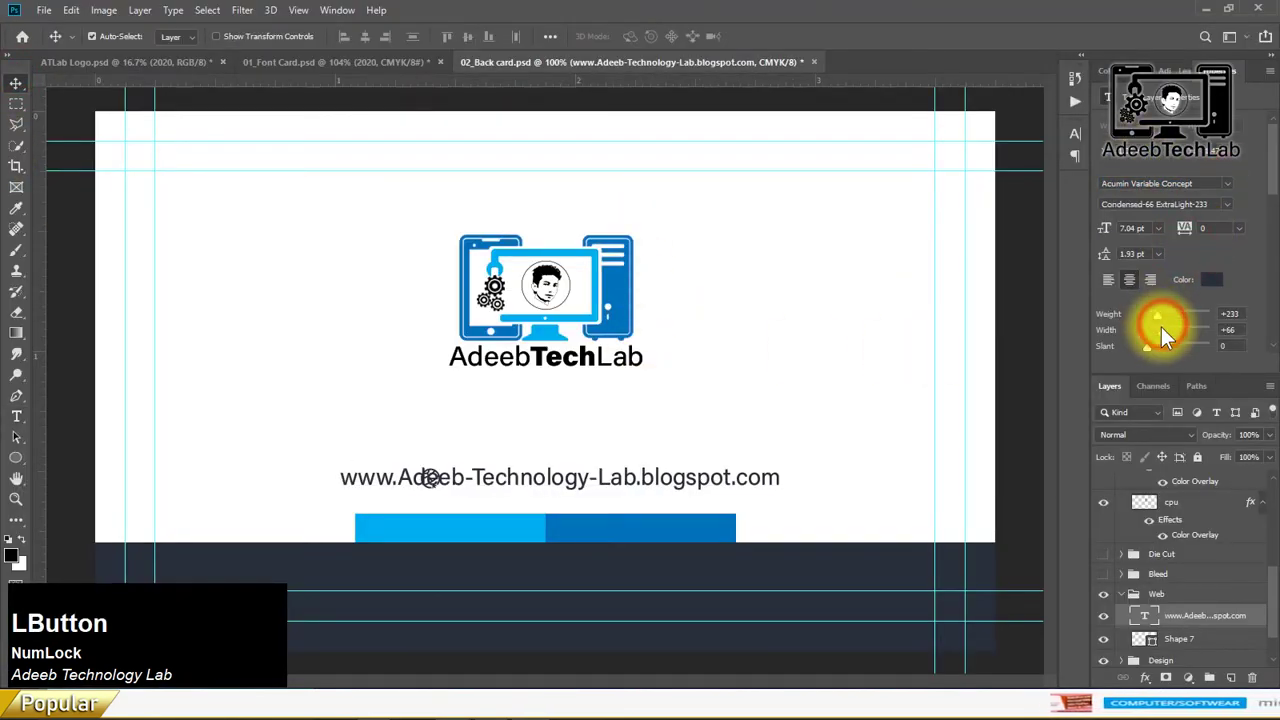
- Commit the website text beside the globe icon and flatten the back card into one layer
click(663, 476)
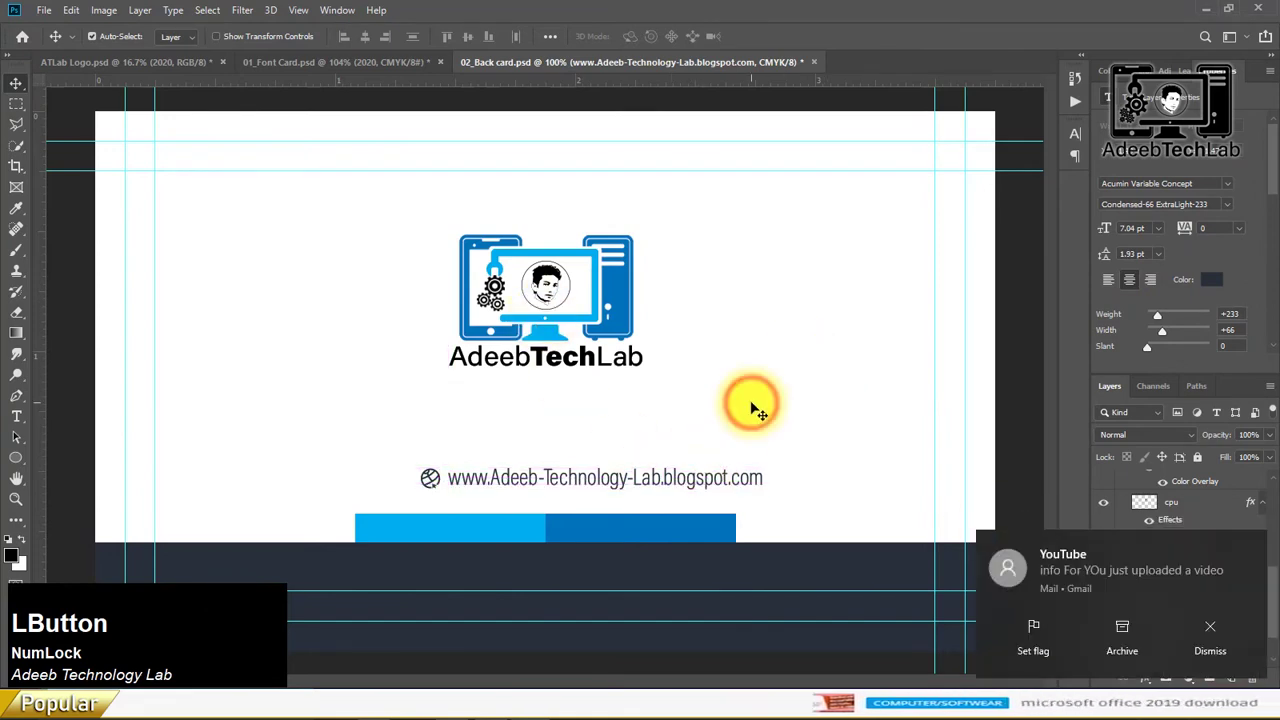
click(150, 26)
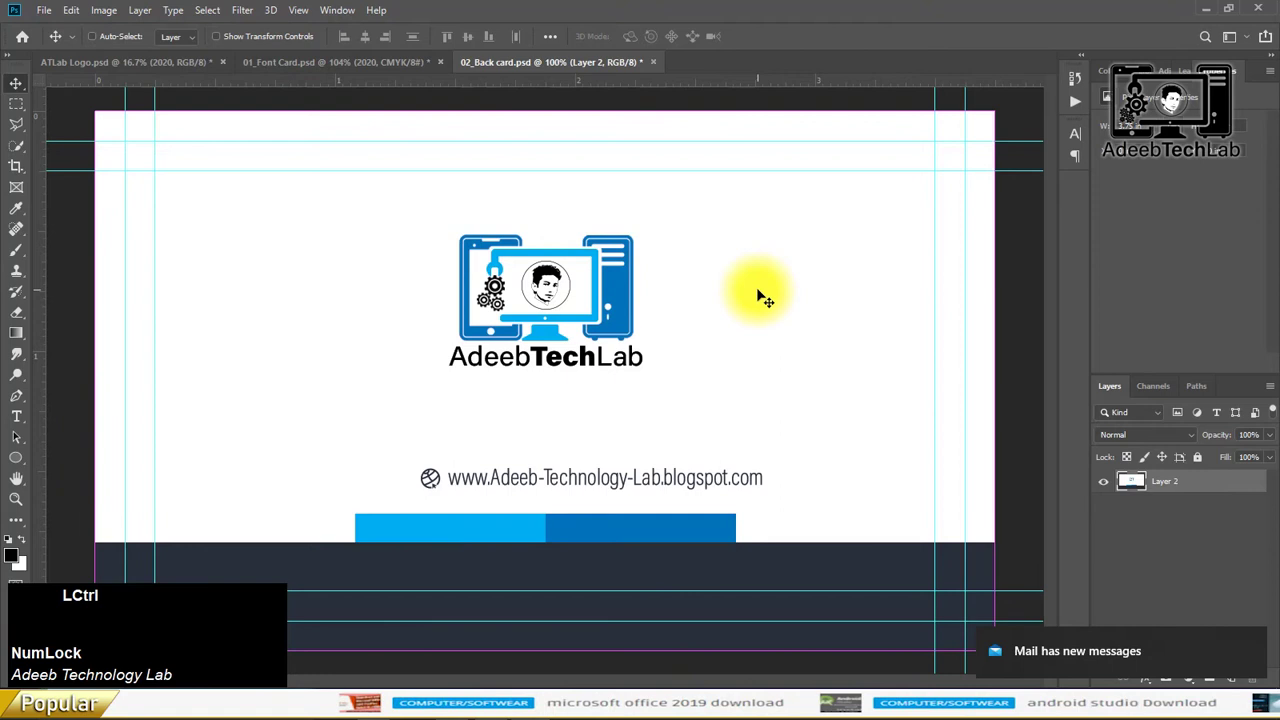
- Save the flattened back card as a Quality 12 Maximum JPEG, then undo to restore its layers
key(ctrl+s)
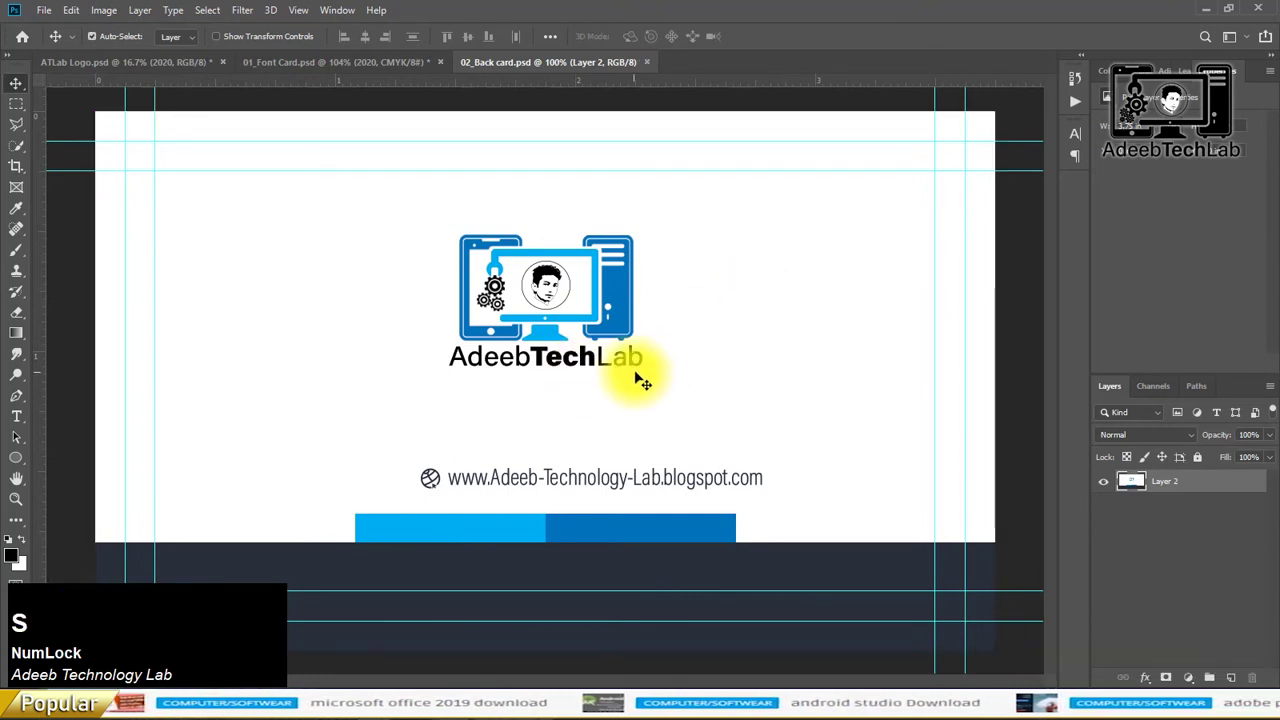
key(ctrl+Num_Lock)
key(ctrl+shift+s)
click(484, 550)
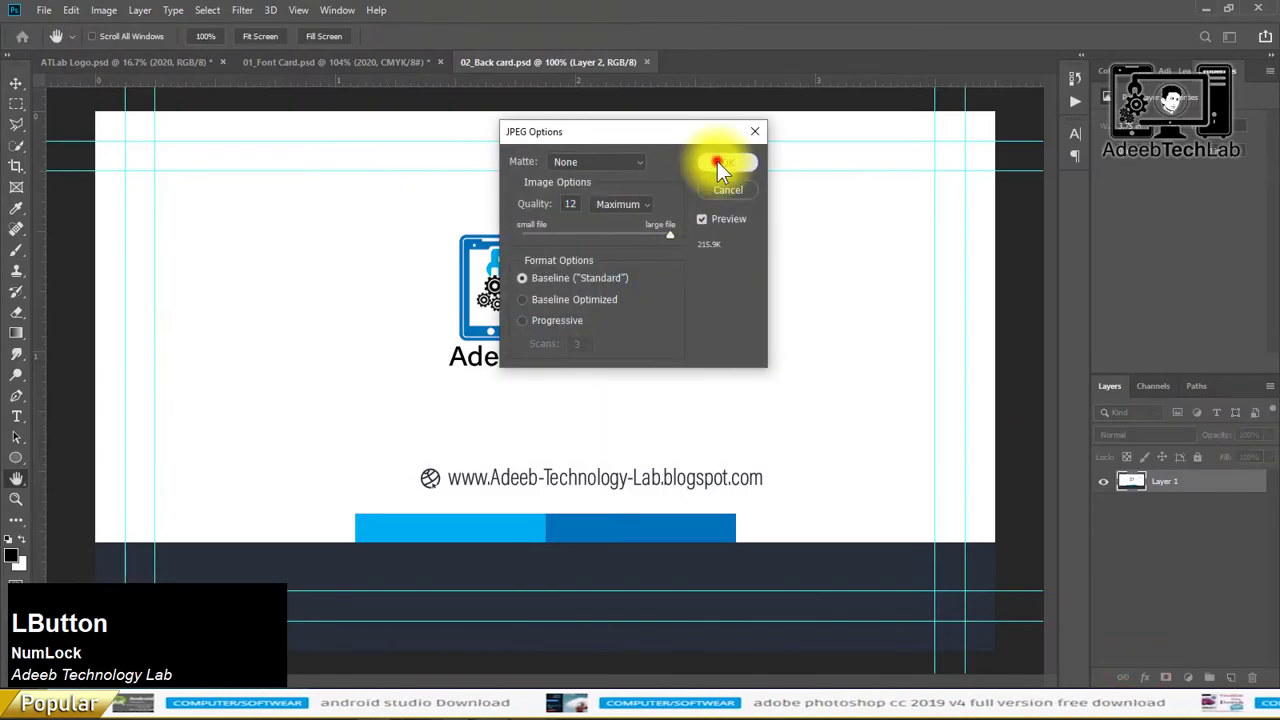
key(ctrl+z)
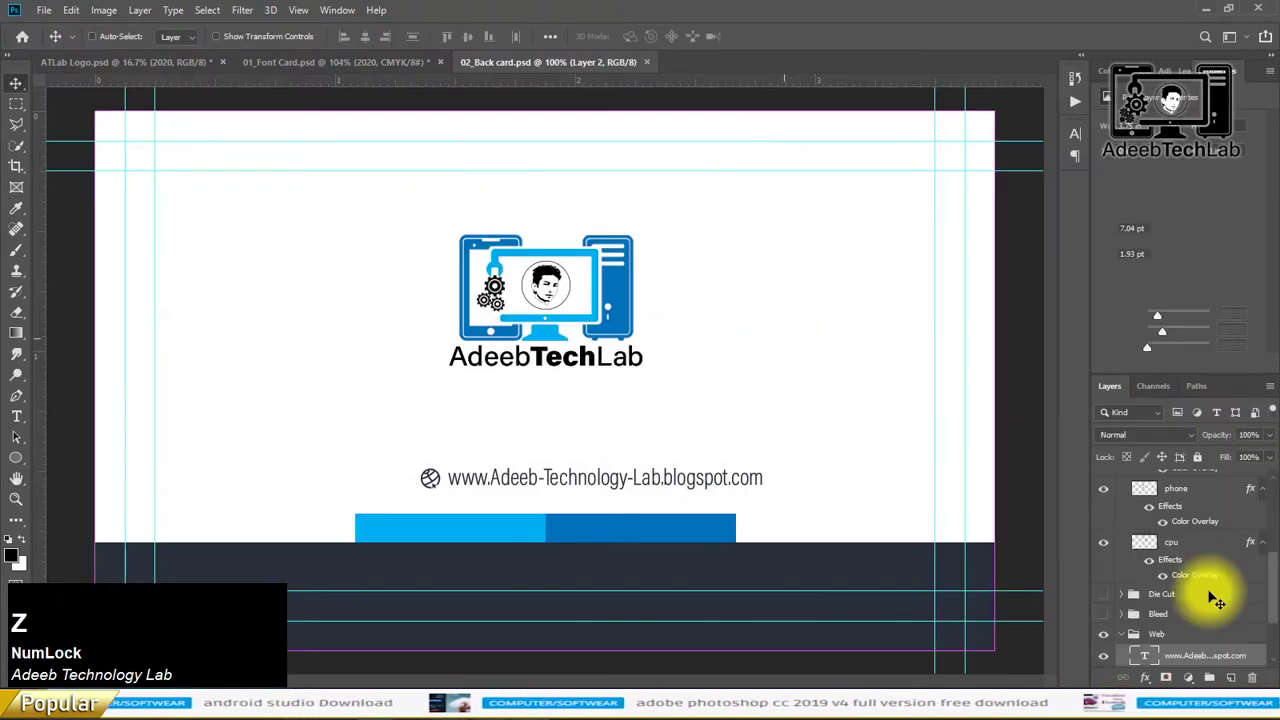
scroll(up, 3)
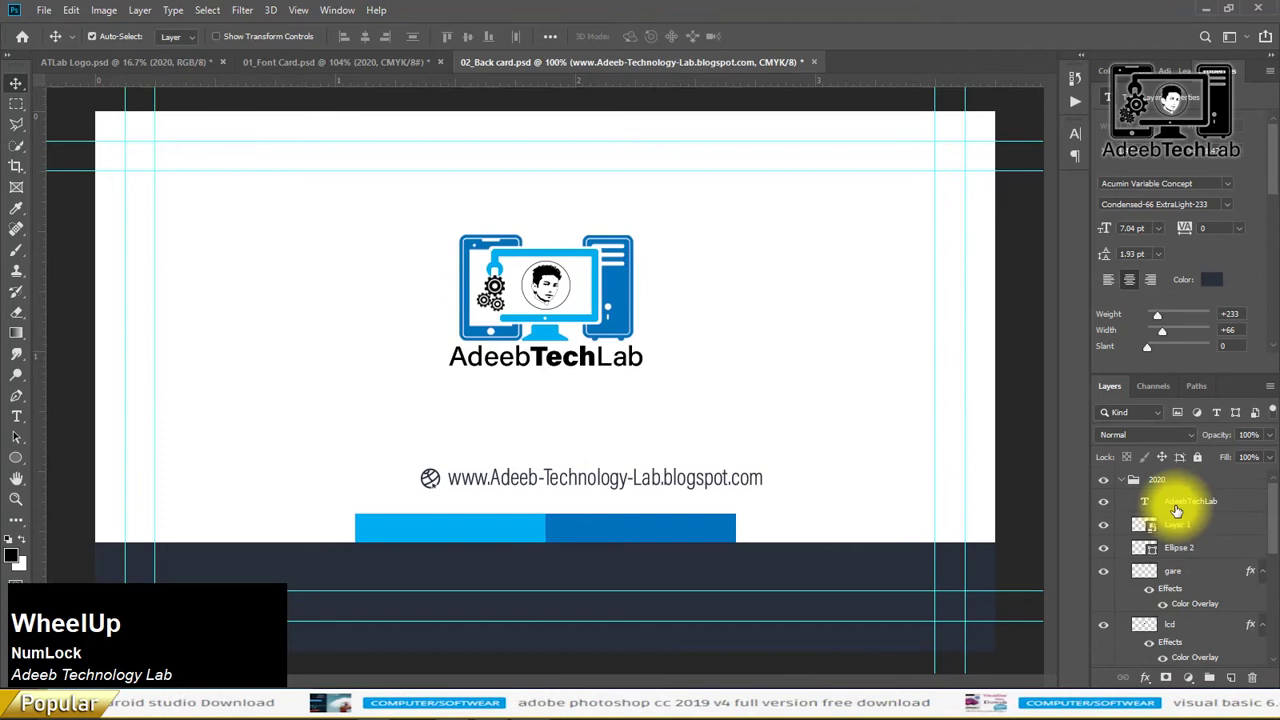
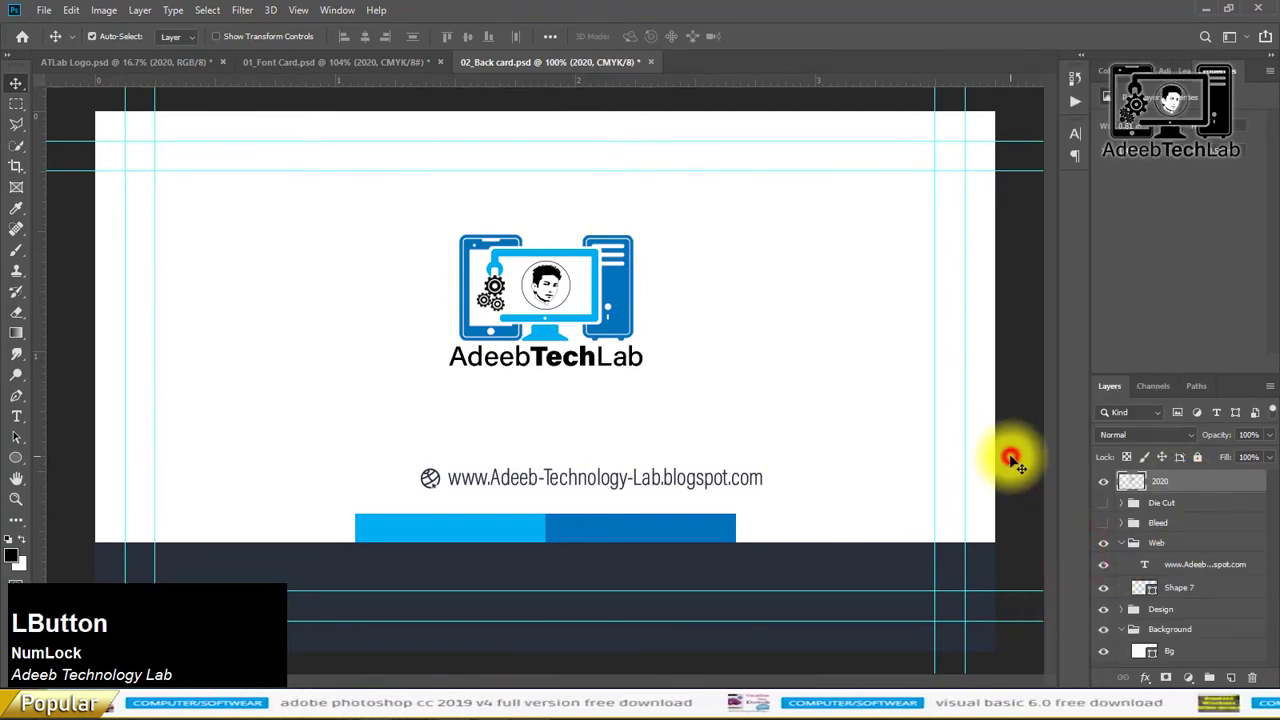
- Save the back card and return to the 01_Font Card document
key(s)
click(632, 73)
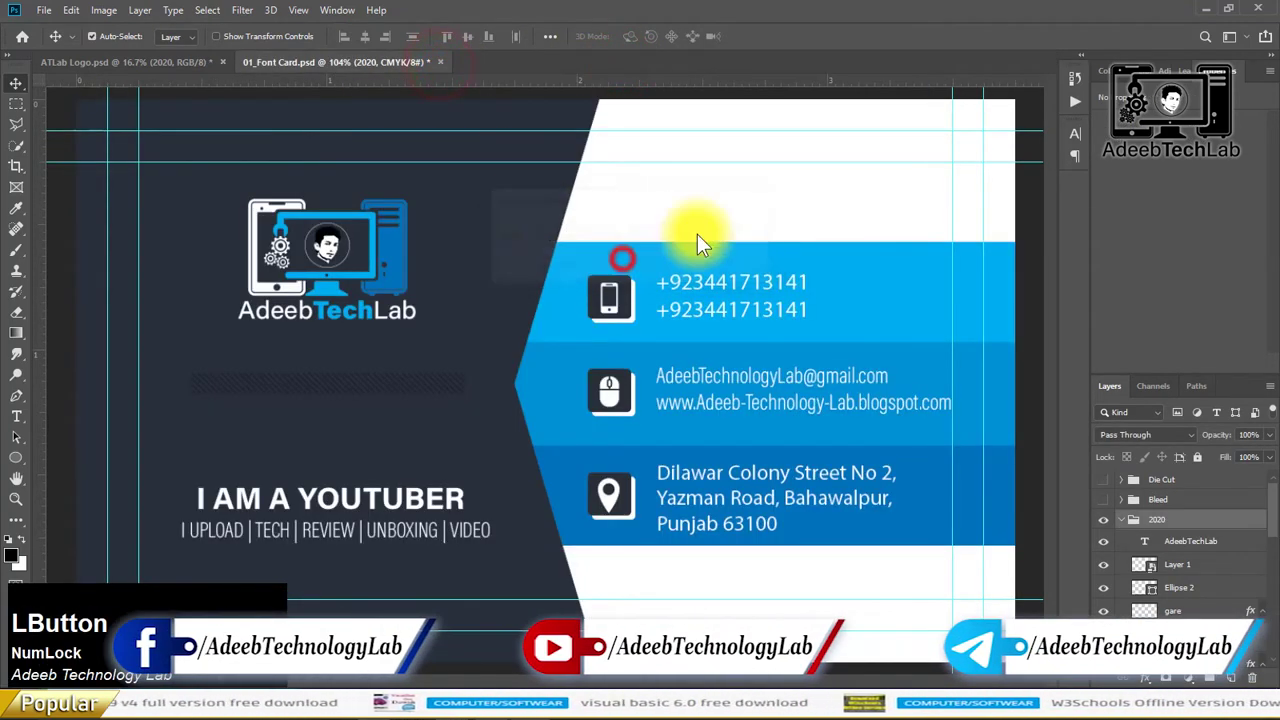